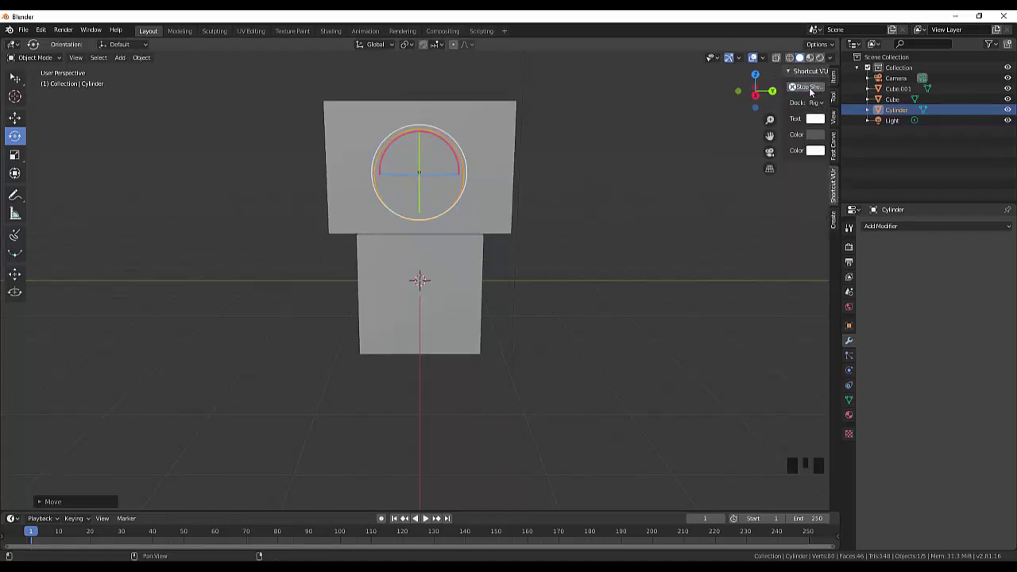
# - Scale the selected cylinder down to eye size and shift it up along Y toward the head's upper left
pyautogui.click(685, 457)
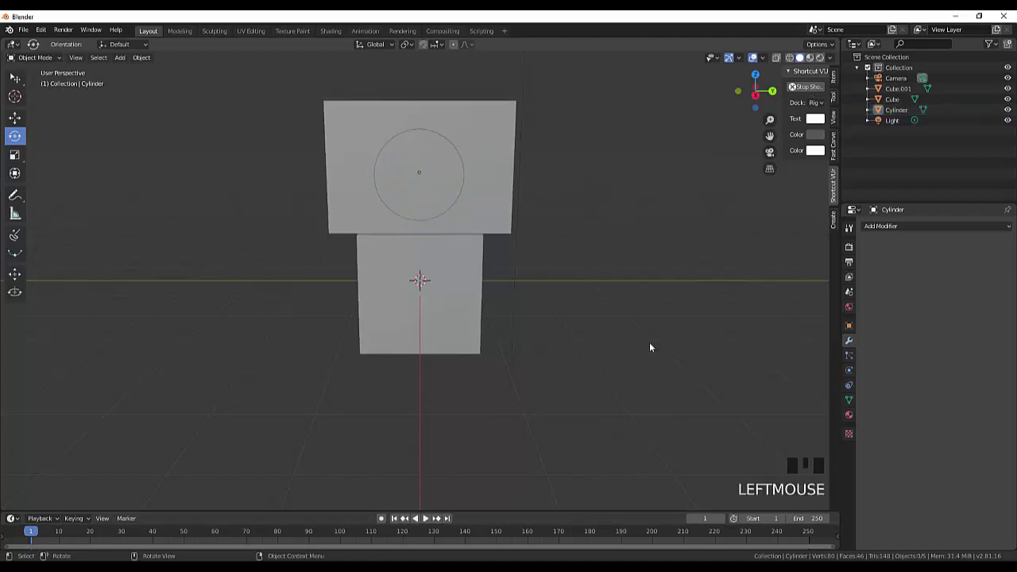
pyautogui.click(457, 209)
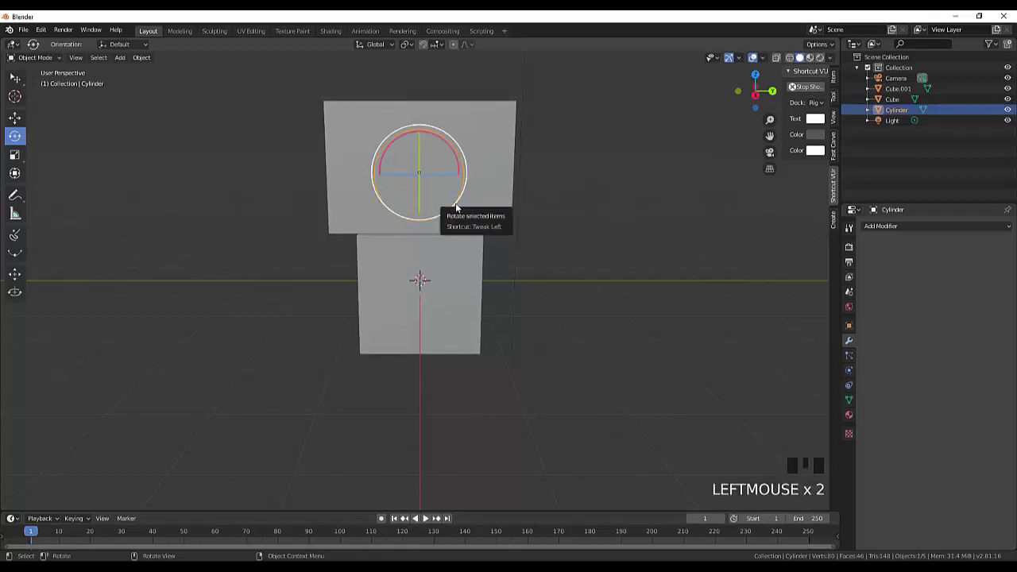
pyautogui.press('s')
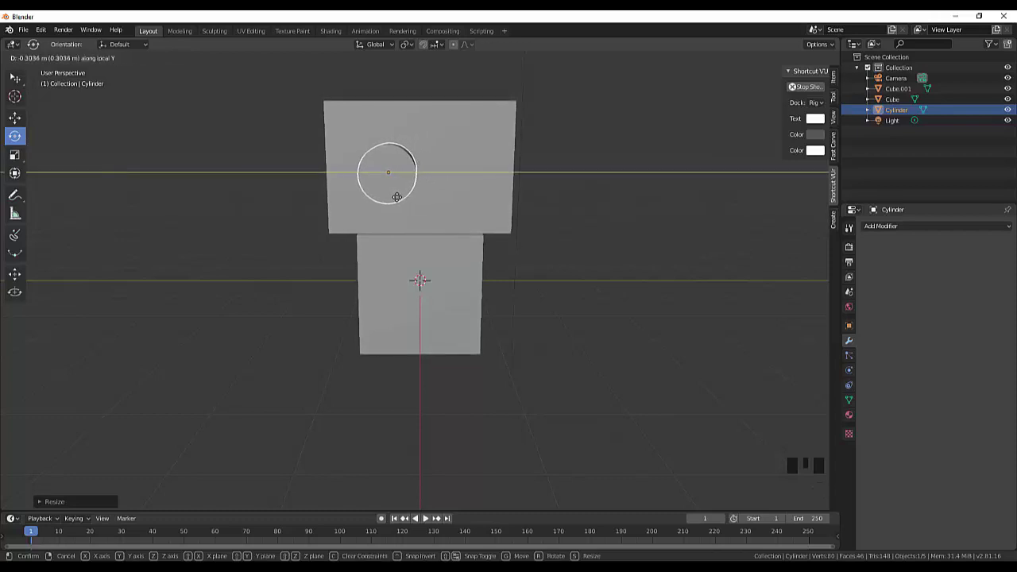
pyautogui.press('y')
pyautogui.press('y')
pyautogui.press('y')
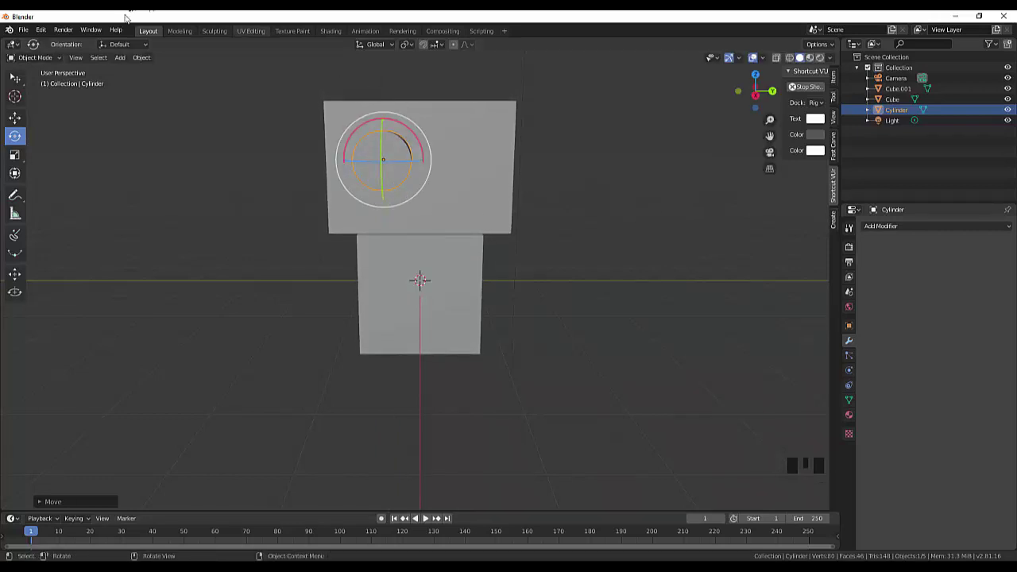
# - Set the cylinder's origin to the 3D cursor and line up a Right Orthographic view of the head
pyautogui.moveTo(141, 62); pyautogui.dragTo(276, 107)
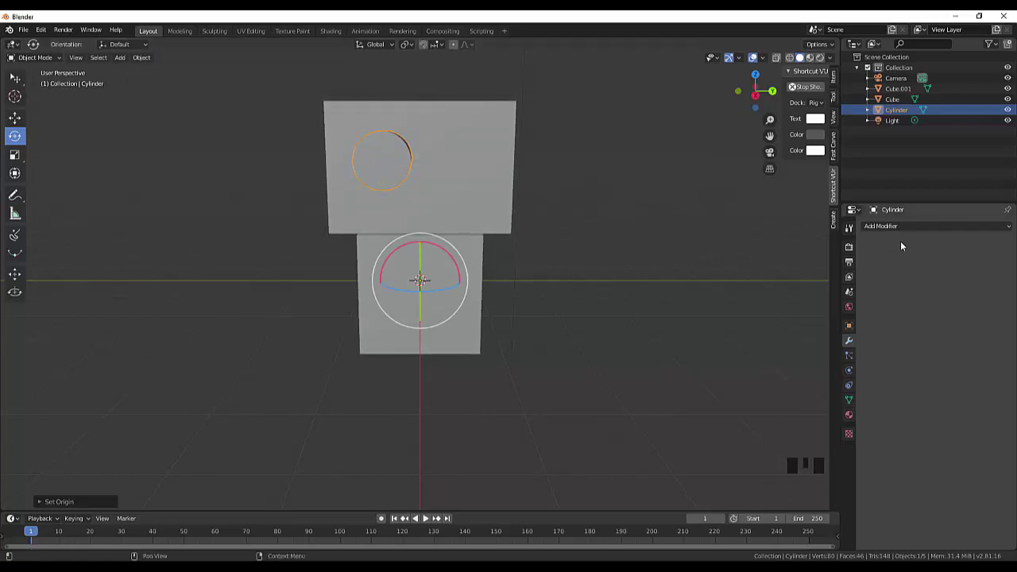
pyautogui.moveTo(751, 225); pyautogui.dragTo(622, 247)
pyautogui.press('KP_3')
pyautogui.moveTo(623, 241); pyautogui.dragTo(619, 261)
pyautogui.press('KP_3')
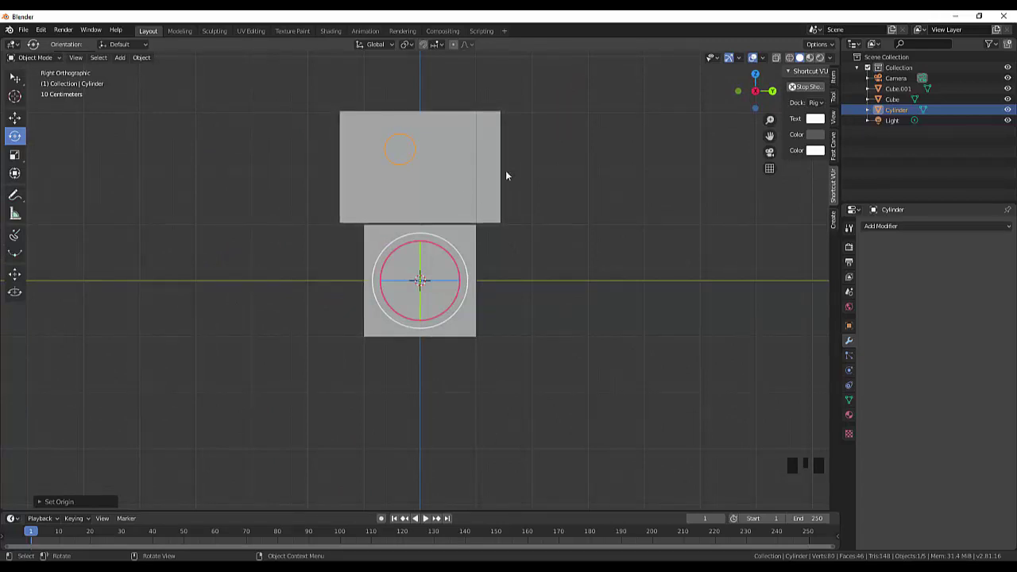
pyautogui.moveTo(581, 176); pyautogui.dragTo(633, 254)
pyautogui.press('ctrl+z')
pyautogui.press('ctrl+z')
pyautogui.moveTo(631, 268); pyautogui.dragTo(632, 254)
pyautogui.press('KP_3')
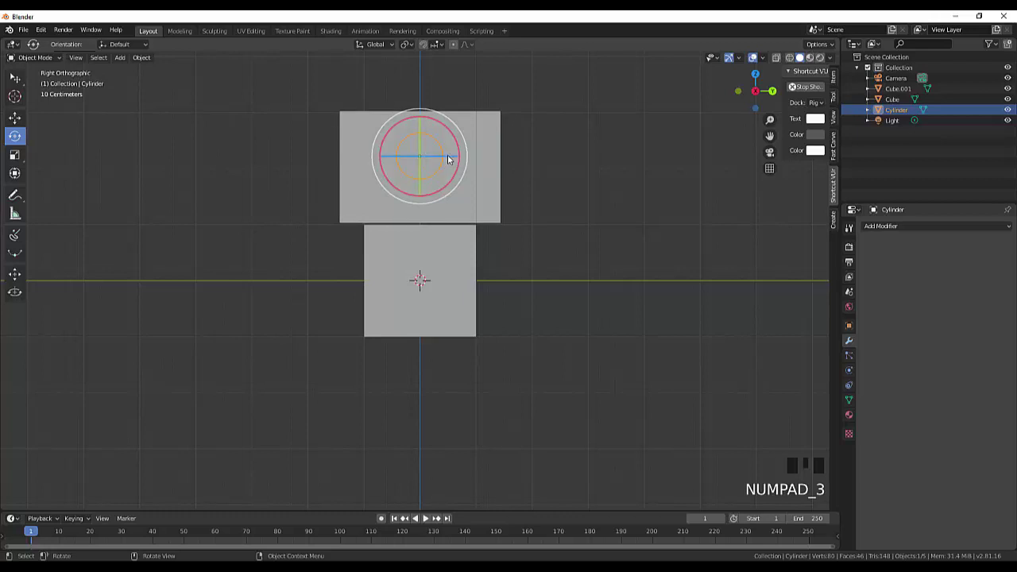
# - Move the eye cylinder left of the head's centre line and reset its origin to the world centre
pyautogui.press('g')
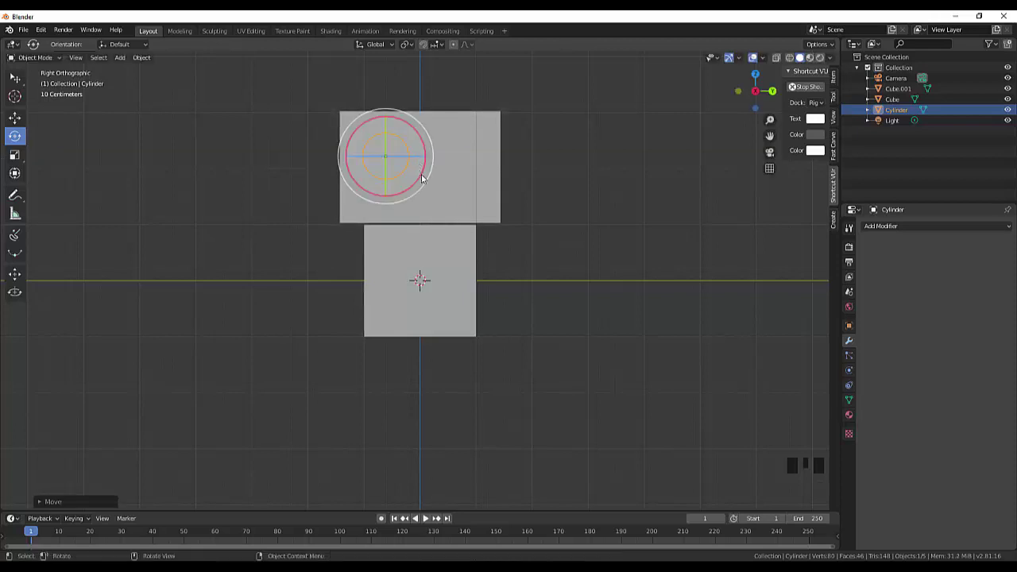
pyautogui.moveTo(141, 62); pyautogui.dragTo(293, 107)
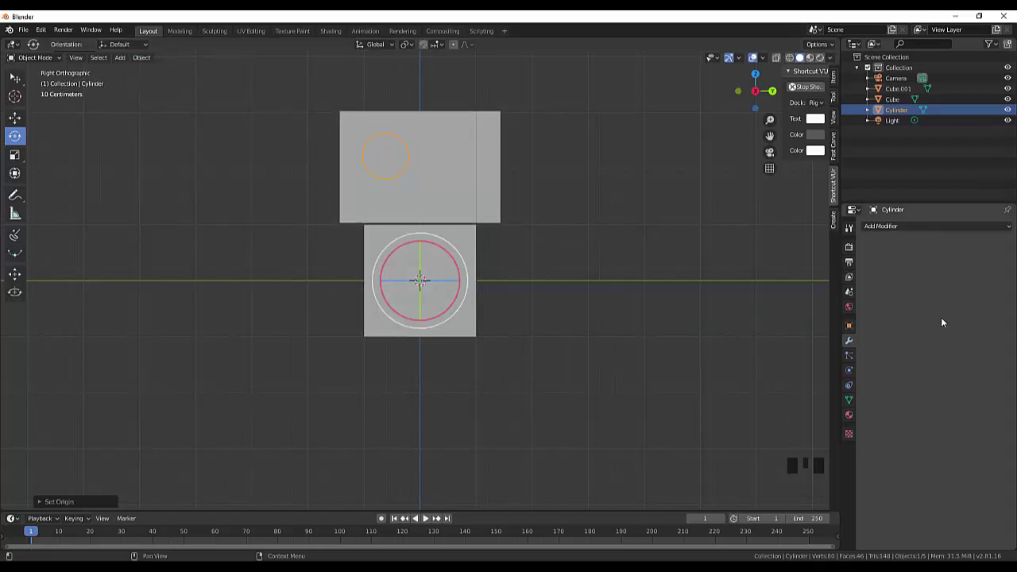
# - Add a Mirror modifier on the Y axis only, producing a matching second eye across the head
pyautogui.moveTo(885, 233); pyautogui.dragTo(797, 338)
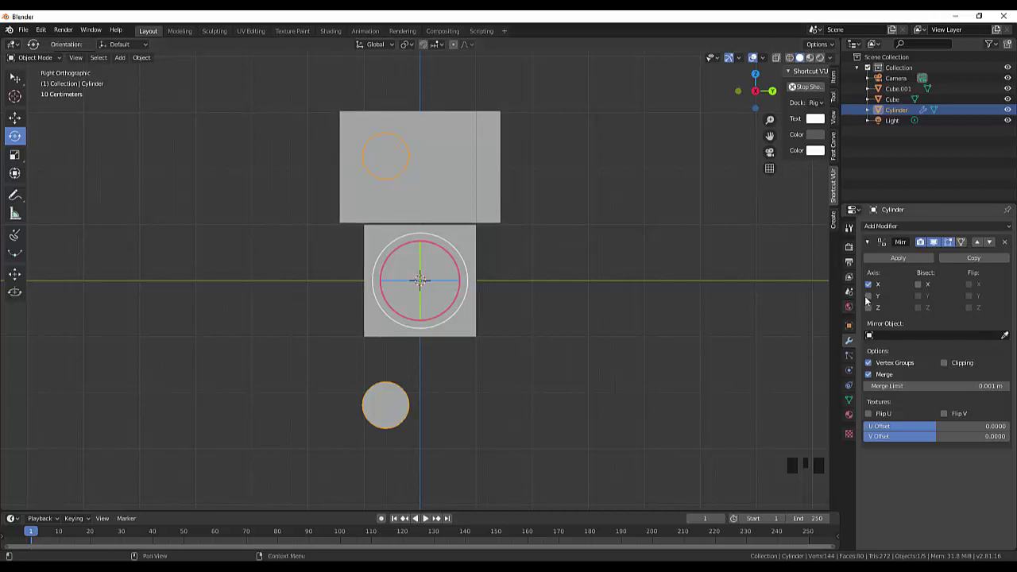
pyautogui.click(872, 301)
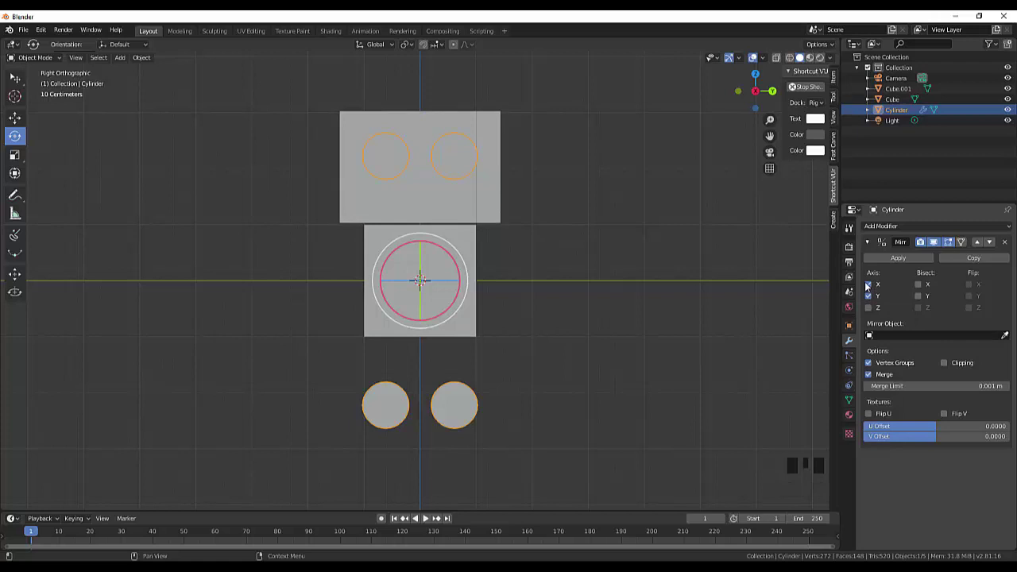
pyautogui.click(869, 287)
pyautogui.moveTo(666, 230); pyautogui.dragTo(623, 255)
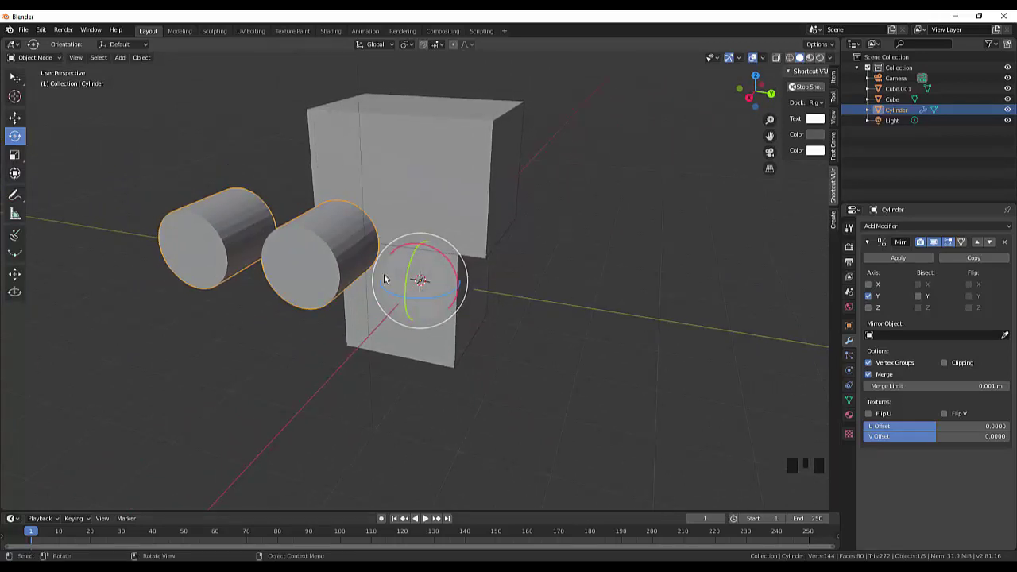
# - Move the mirrored eye cylinders partway into the head's front face, checking their depth
pyautogui.click(359, 261)
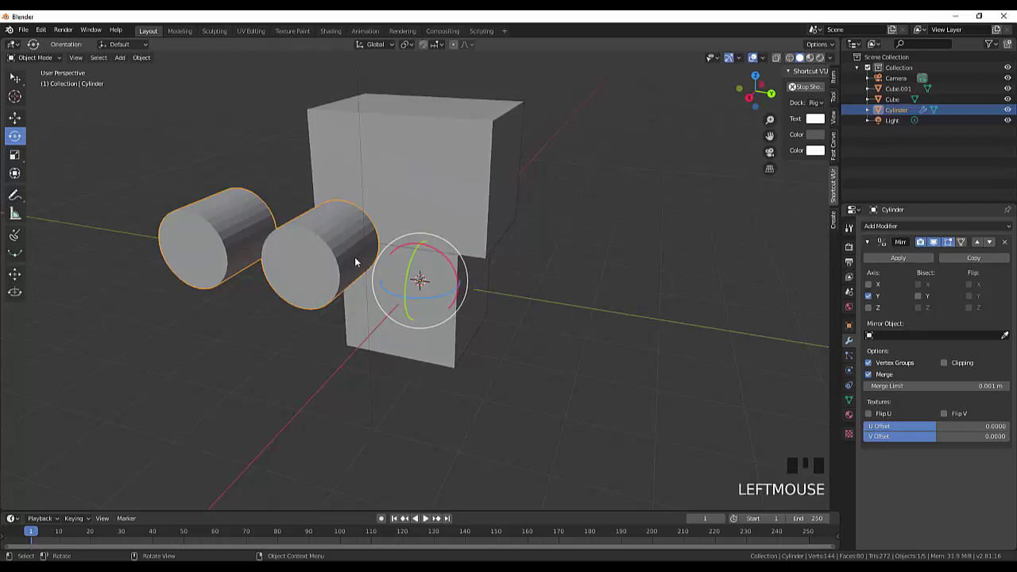
pyautogui.press('g')
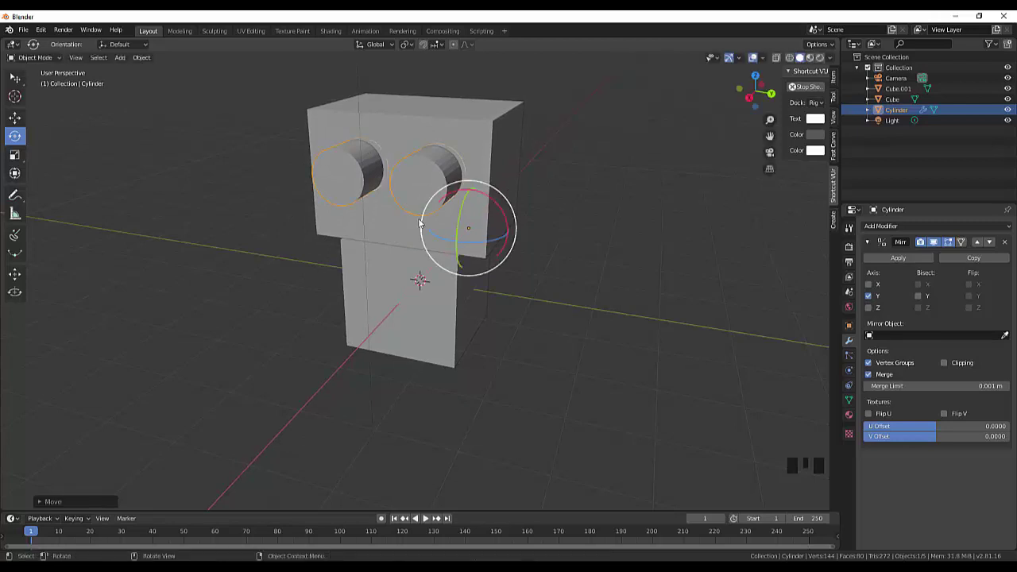
pyautogui.moveTo(672, 232); pyautogui.dragTo(644, 231)
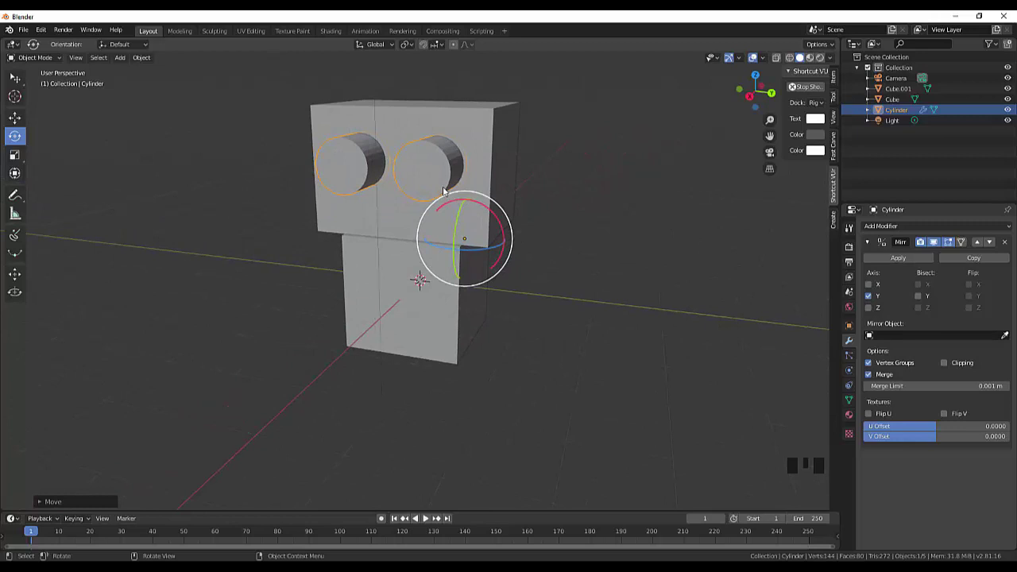
pyautogui.moveTo(583, 184); pyautogui.dragTo(560, 204)
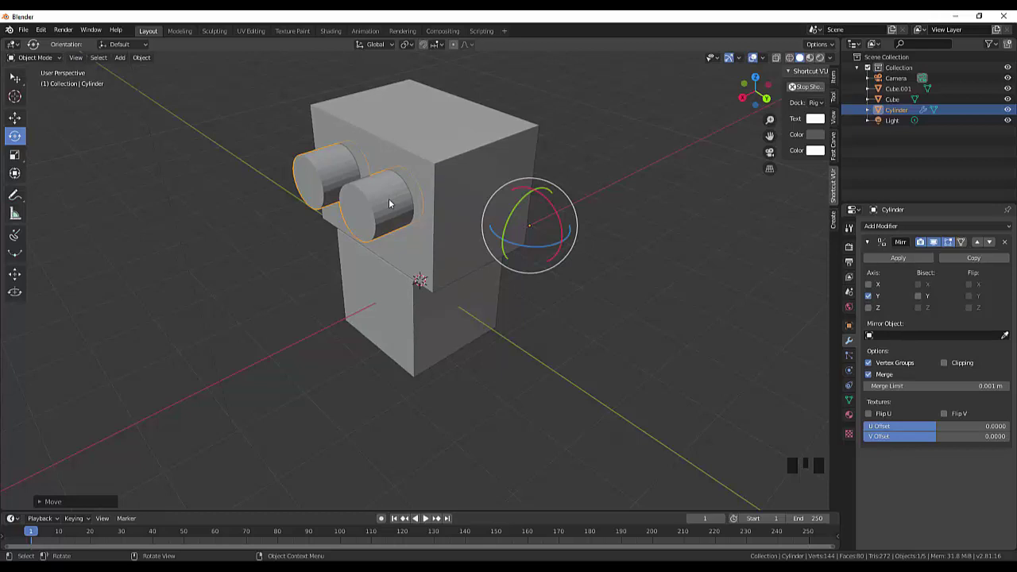
pyautogui.click(393, 203)
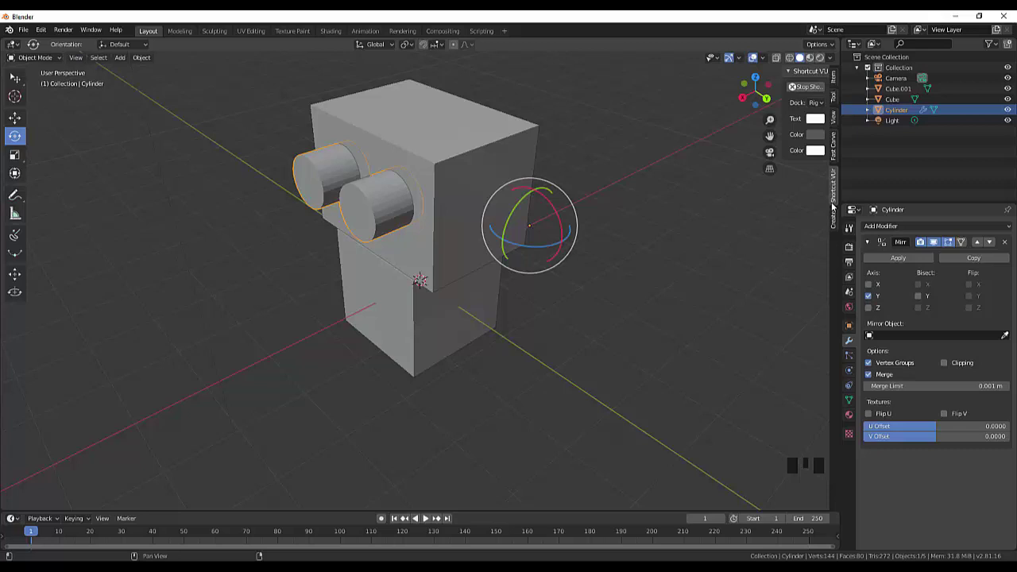
# - Boolean Difference the cylinders from Cube.001, carving two eye sockets into the head
pyautogui.click(838, 154)
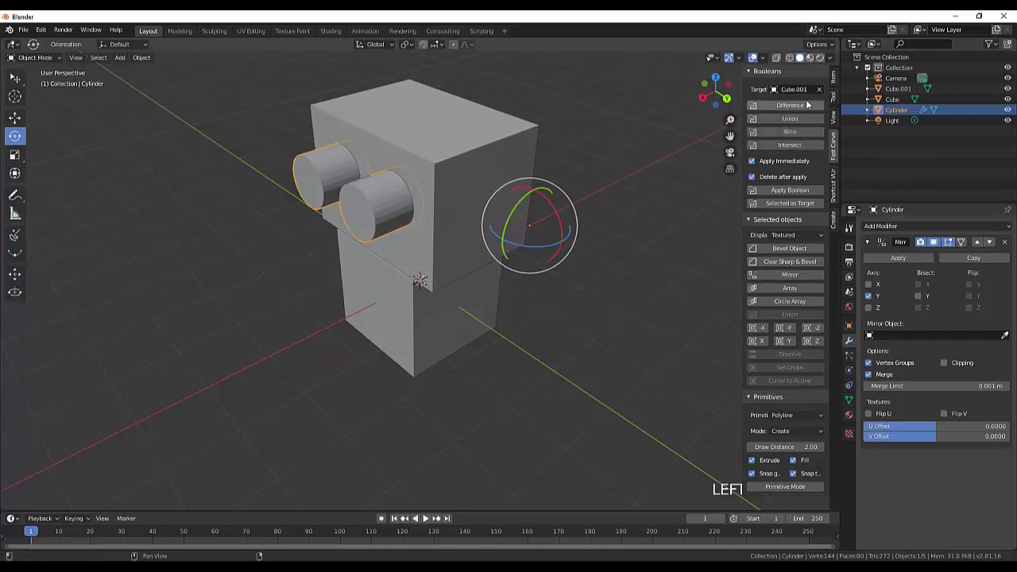
pyautogui.click(793, 111)
pyautogui.moveTo(613, 202); pyautogui.dragTo(619, 198)
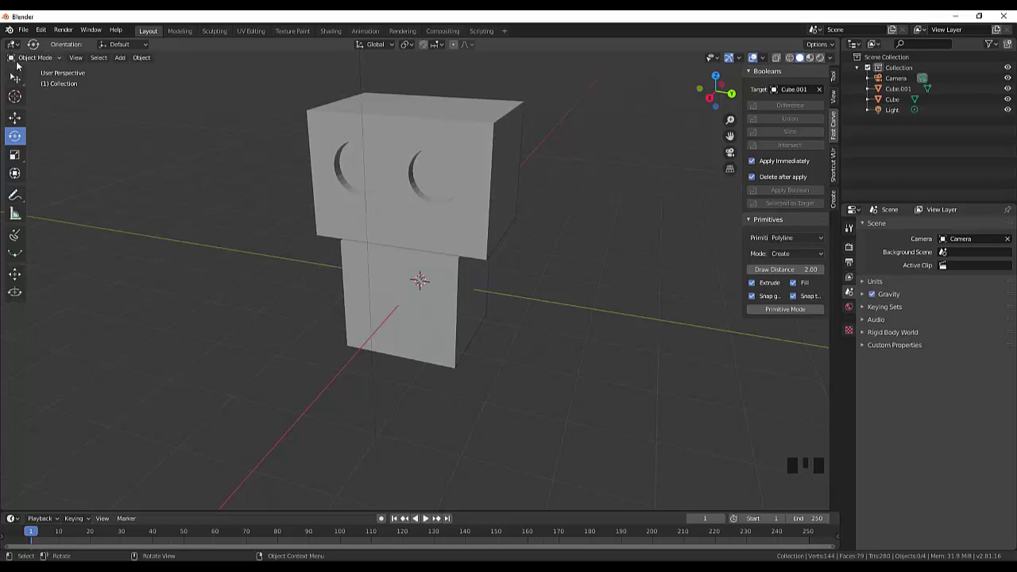
# - Select the head Cube.001 and enter Edit Mode to clean up the eye-hole geometry
pyautogui.click(34, 62)
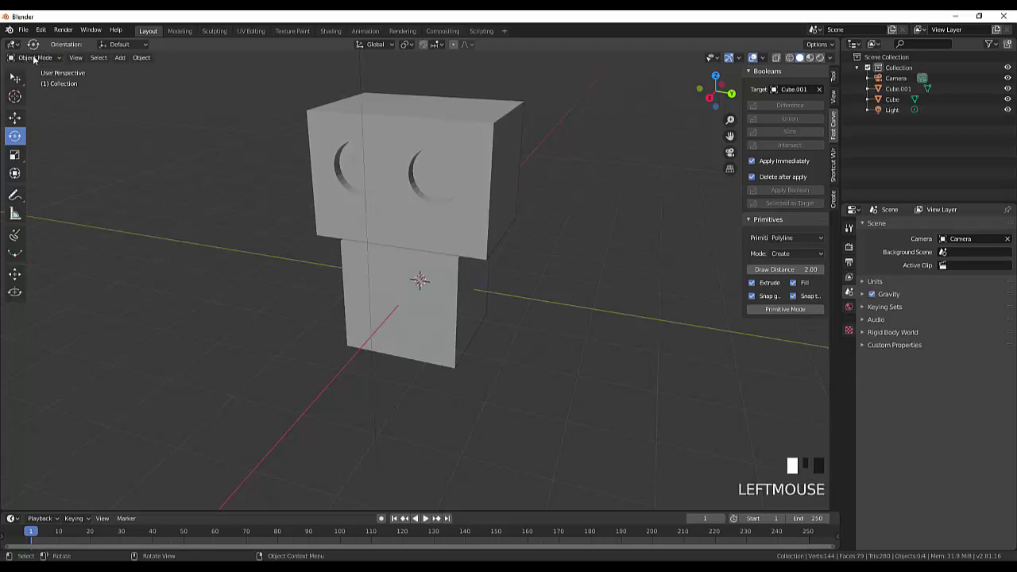
pyautogui.click(118, 162)
pyautogui.click(484, 160)
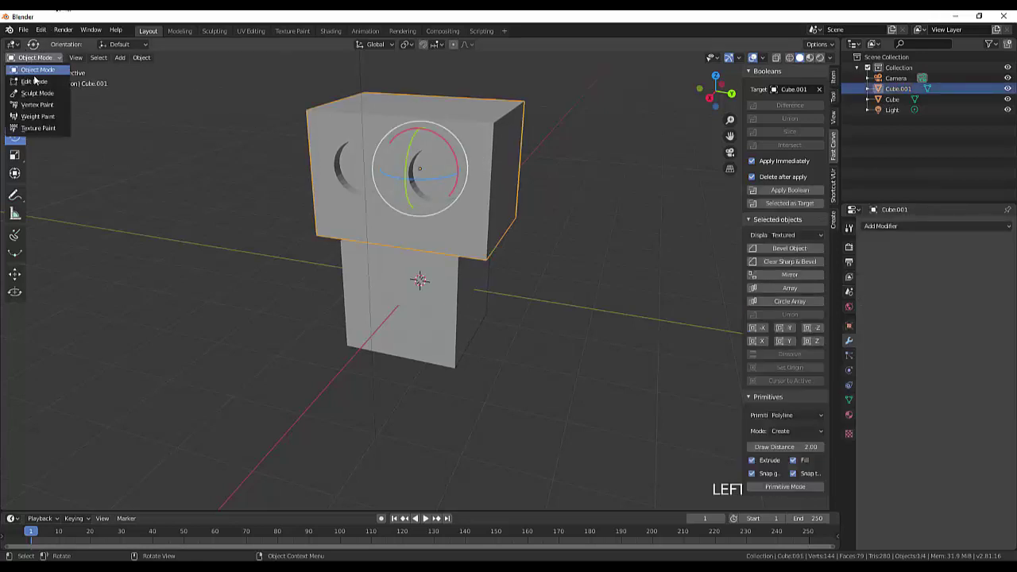
pyautogui.click(41, 87)
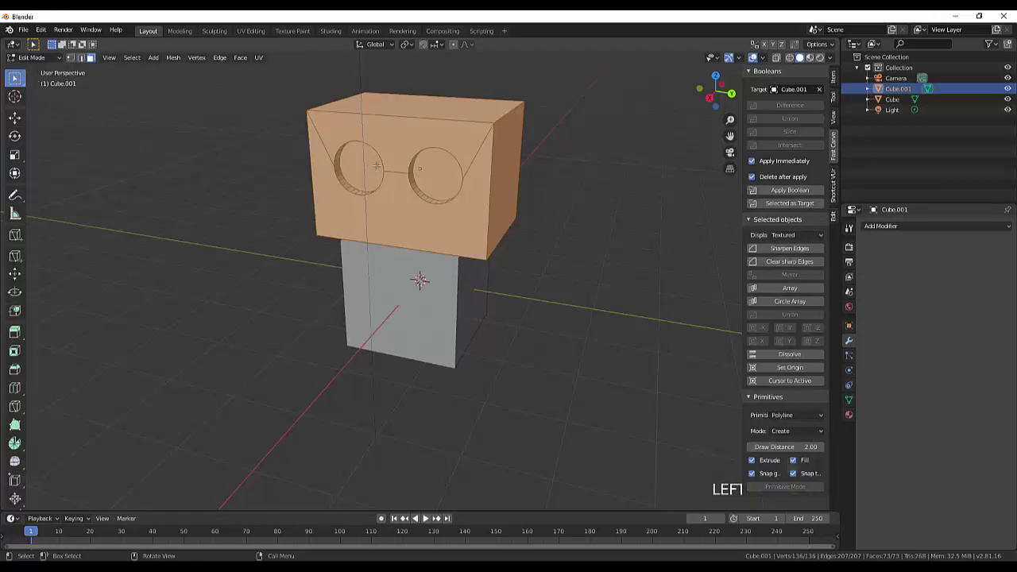
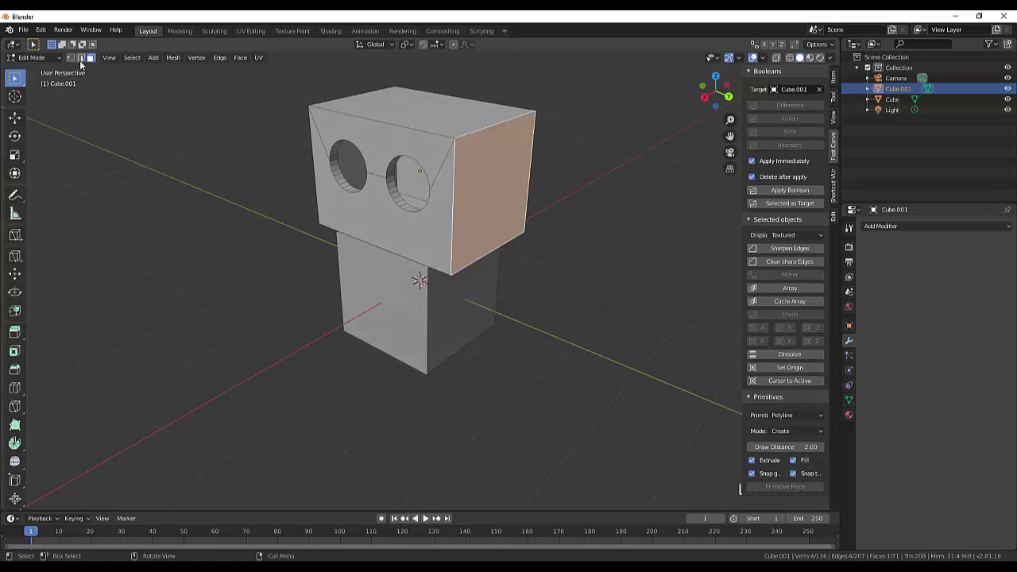
# - Add a Bevel modifier of 0.1 m width to the head and inspect it from several angles
pyautogui.click(43, 62)
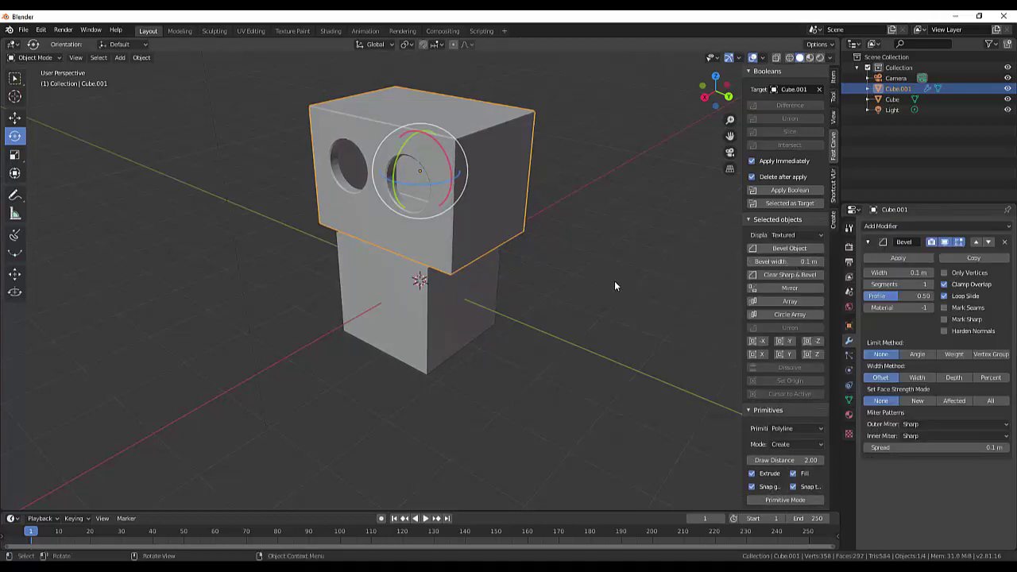
pyautogui.middleClick(654, 255)
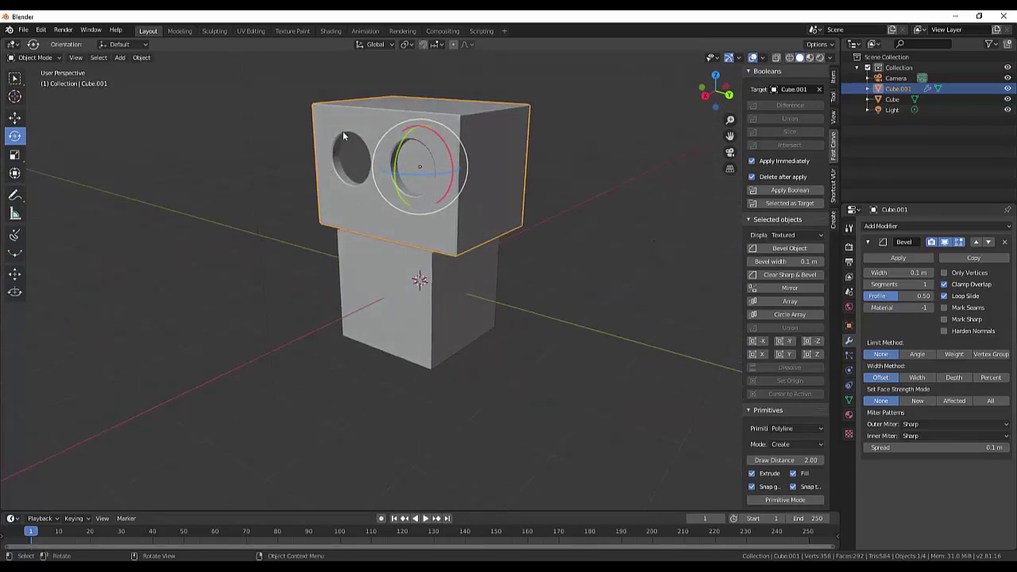
pyautogui.click(613, 283)
pyautogui.middleClick(623, 285)
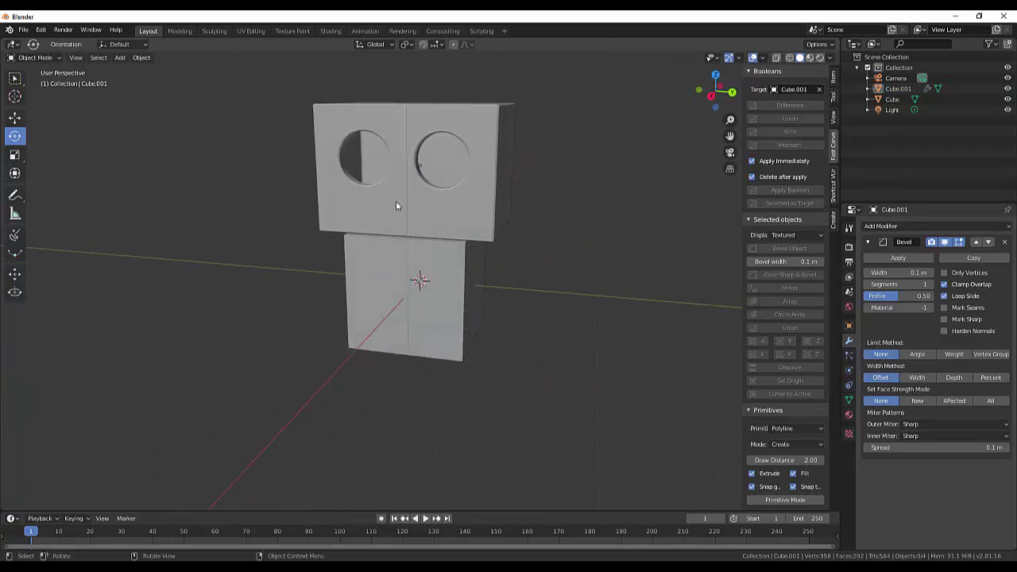
pyautogui.middleClick(607, 195)
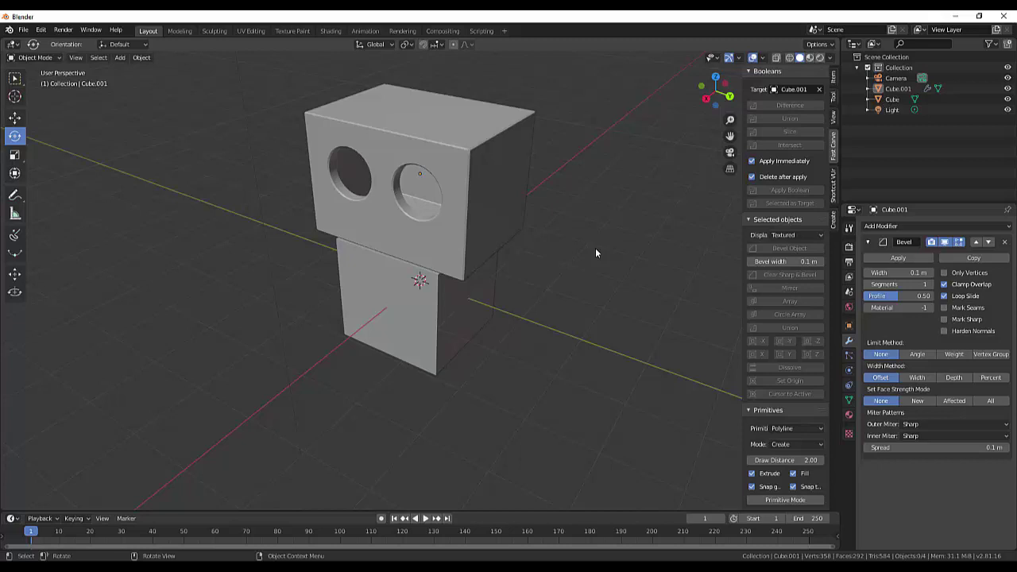
pyautogui.middleClick(595, 247)
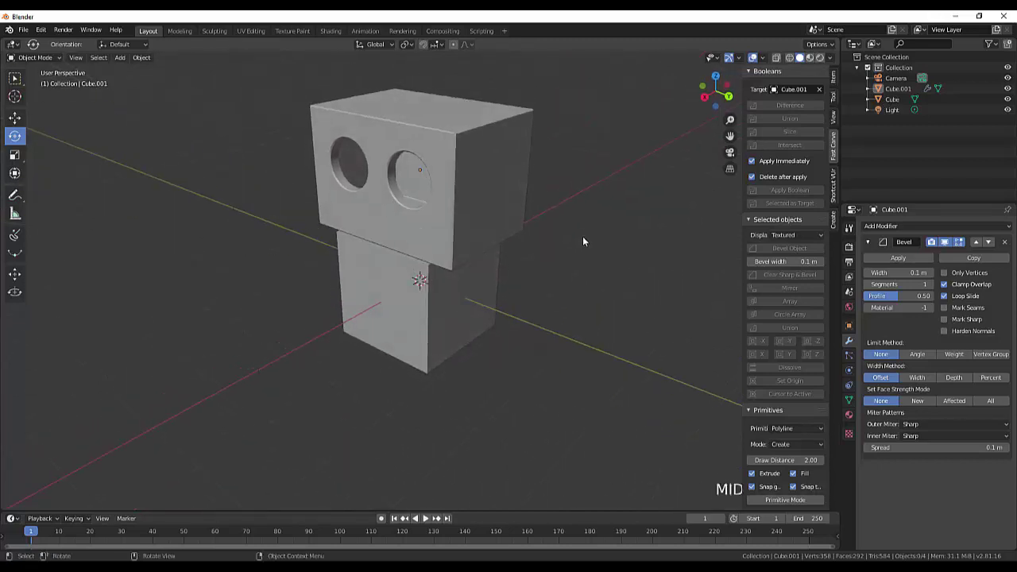
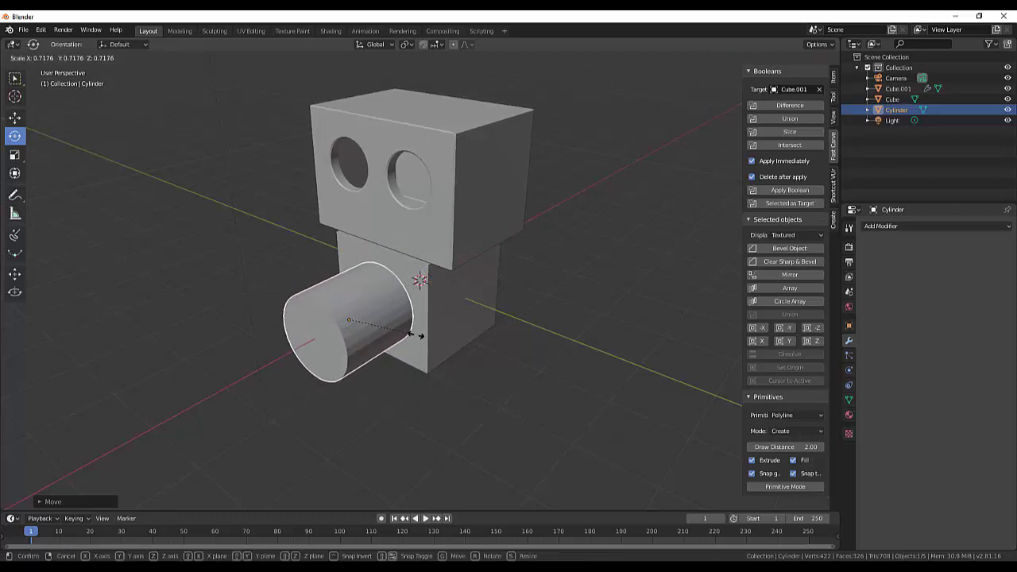
# - Orbit around the new flattened ear disc and check its placement from the side
pyautogui.middleClick(526, 336)
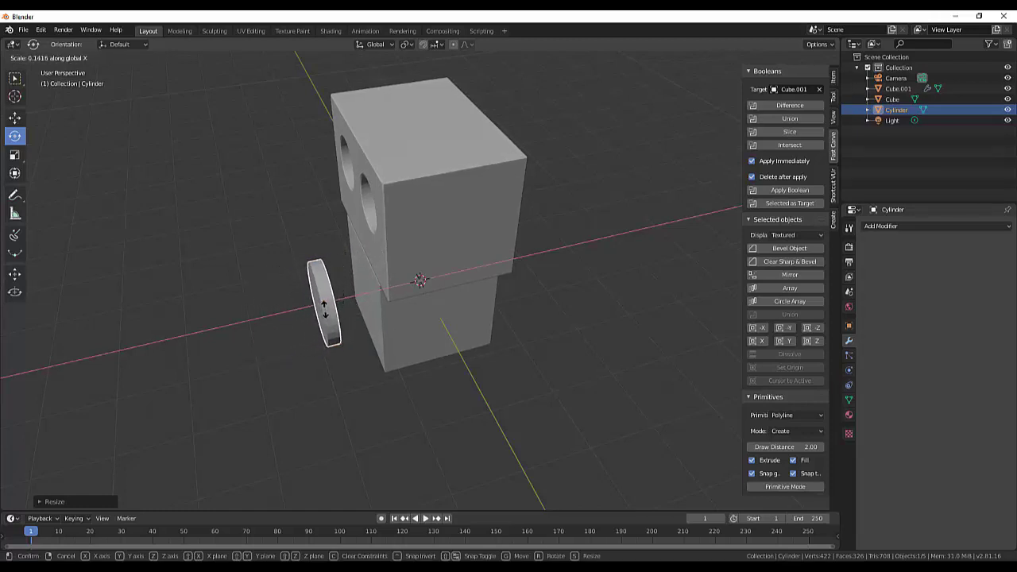
pyautogui.middleClick(501, 328)
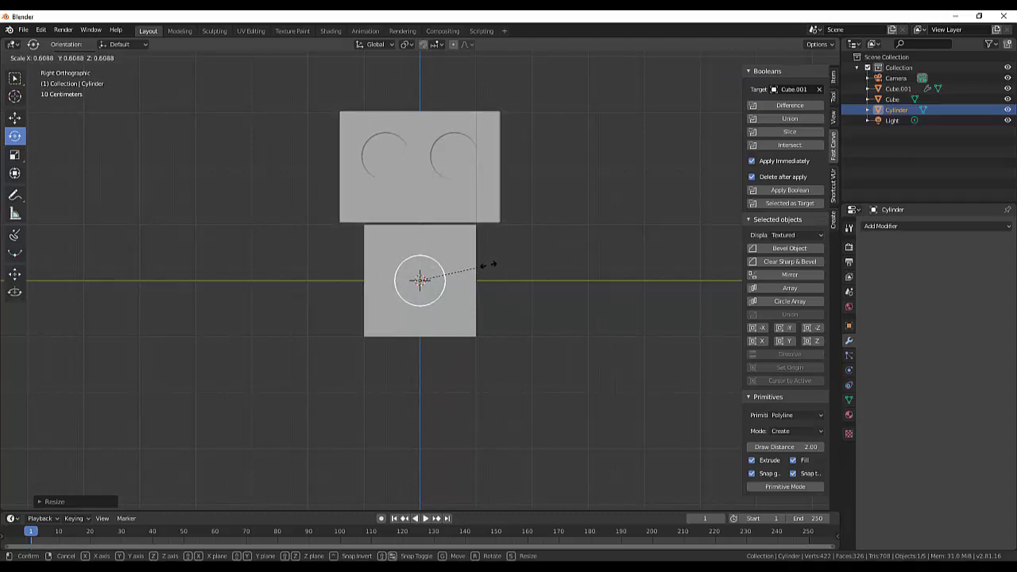
pyautogui.middleClick(581, 259)
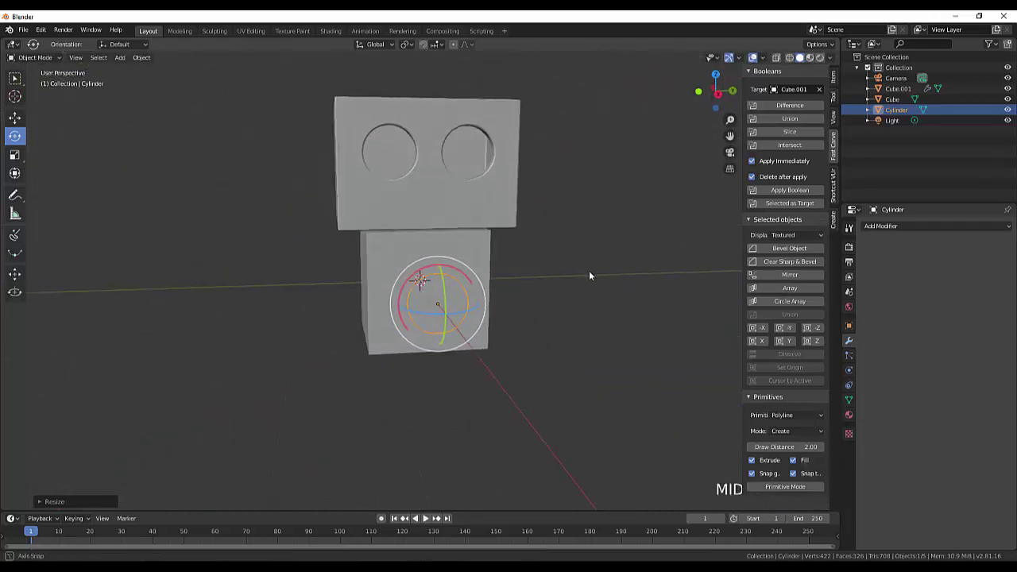
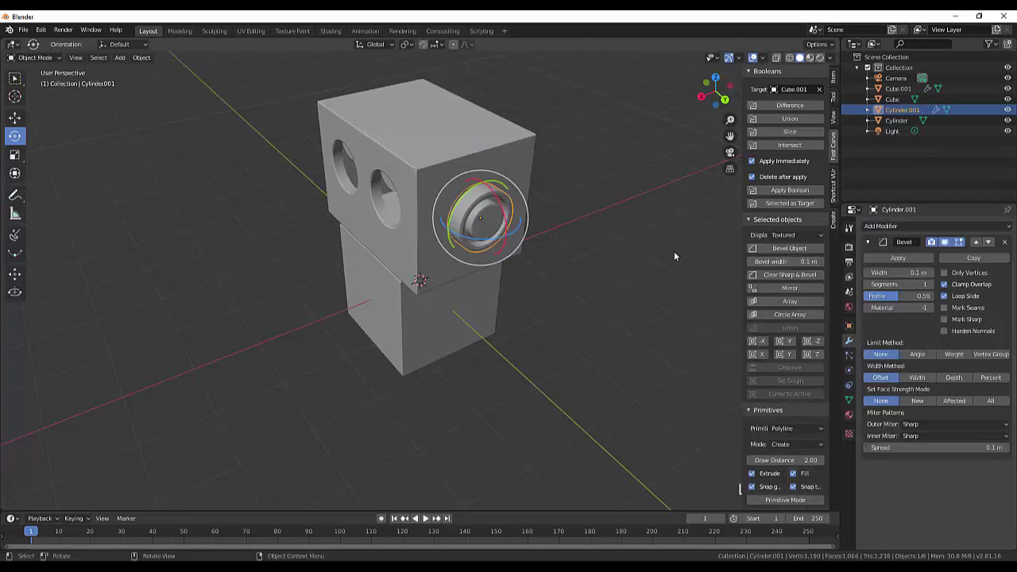
# - Bring up the Object menu for the beveled ear cylinder on the head's side
pyautogui.click(630, 254)
# - Dismiss the Object menu, leaving the ear cylinder unchanged
pyautogui.middleClick(635, 247)
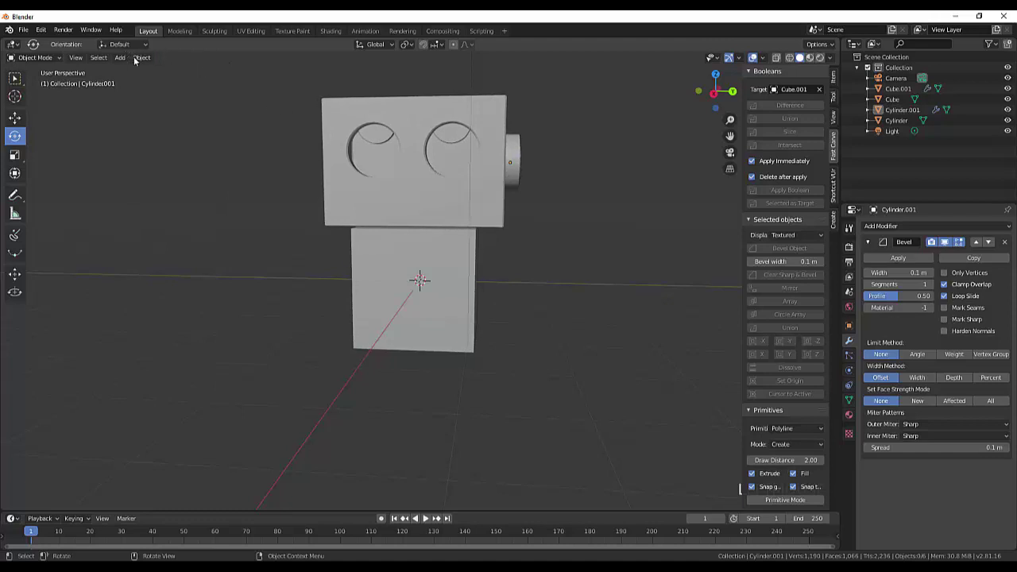
# - Set the ear's origin to the 3D cursor and add a Mirror modifier so a matching ear appears on the head's other side
pyautogui.click(517, 185)
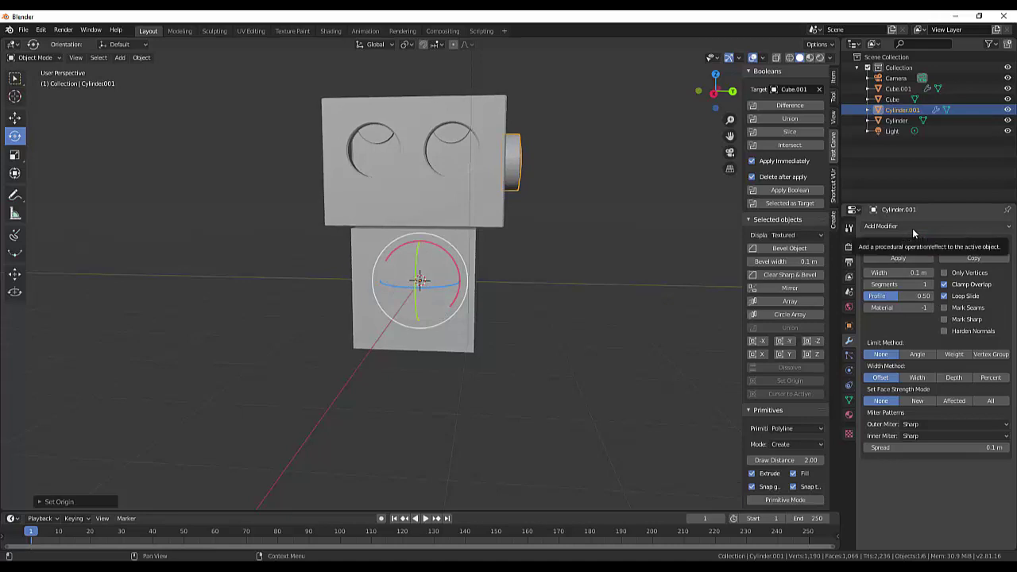
pyautogui.click(1010, 244)
pyautogui.click(878, 231)
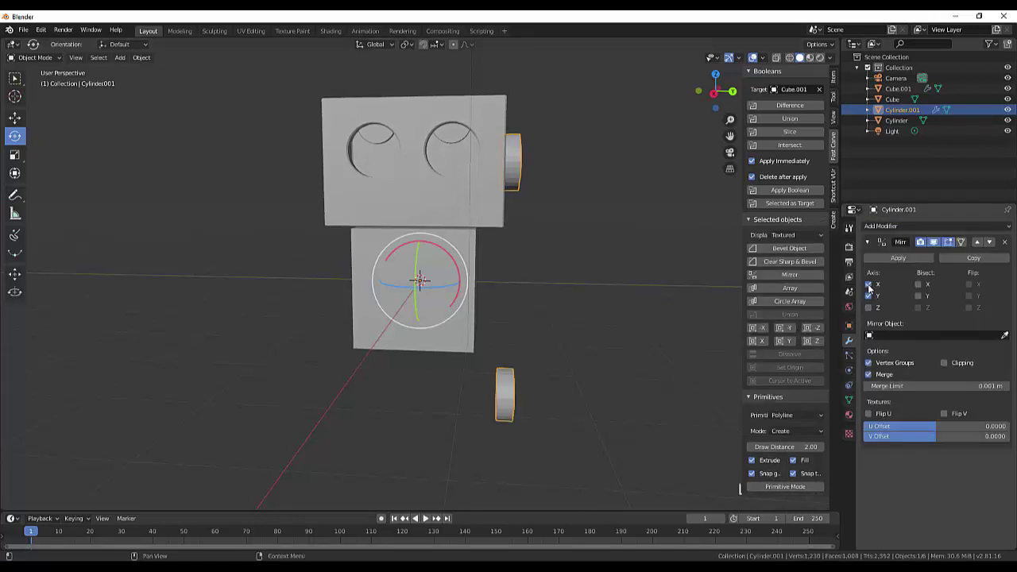
pyautogui.click(873, 290)
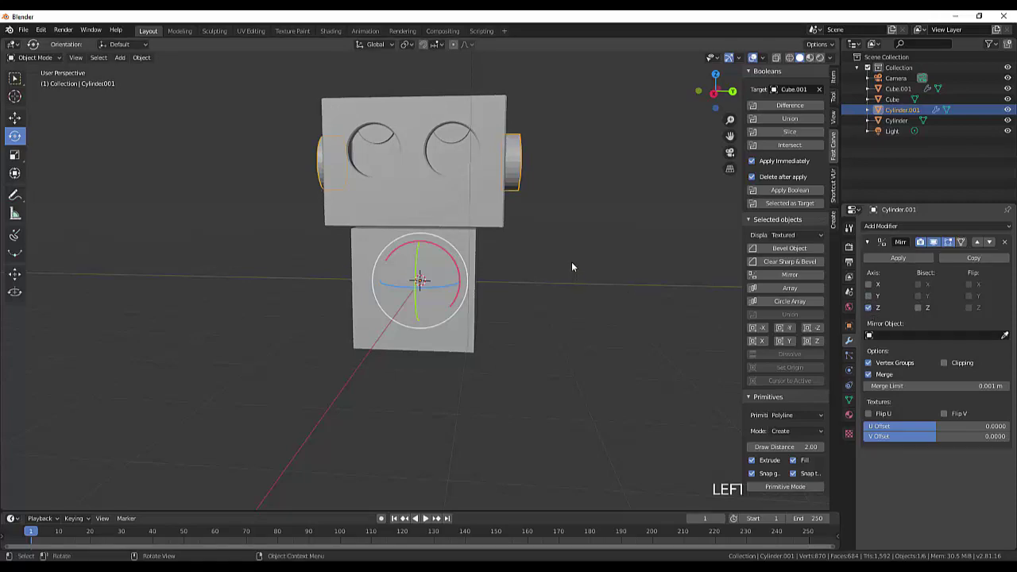
pyautogui.middleClick(576, 267)
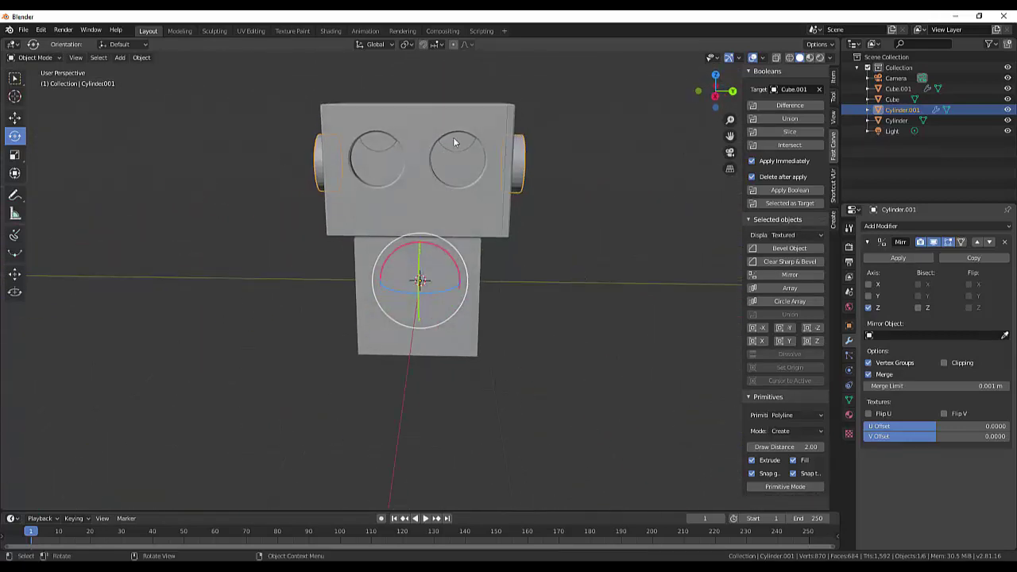
pyautogui.middleClick(603, 182)
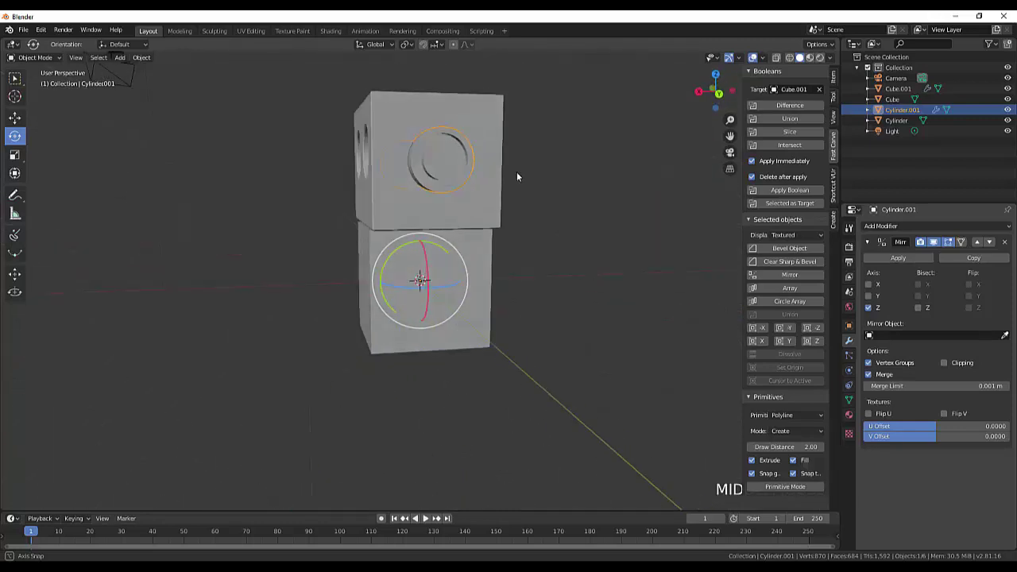